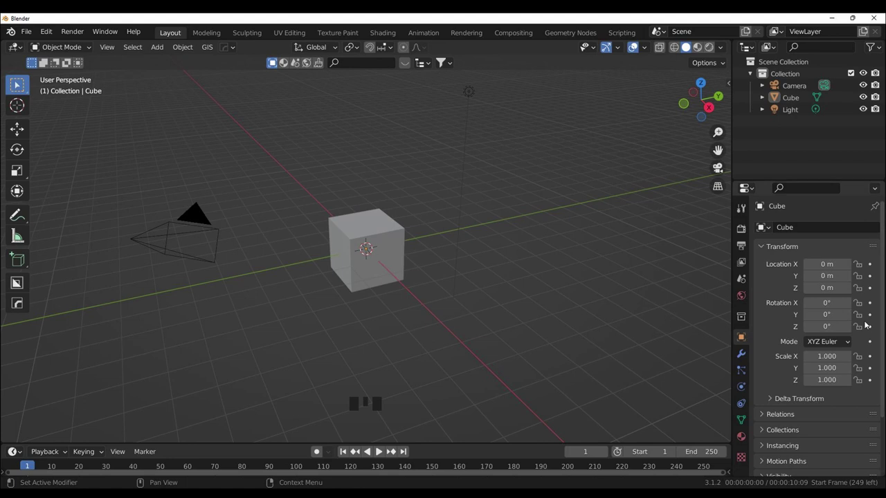
Step: Select the cube and view it from the front in orthographic projection
click(382, 238)
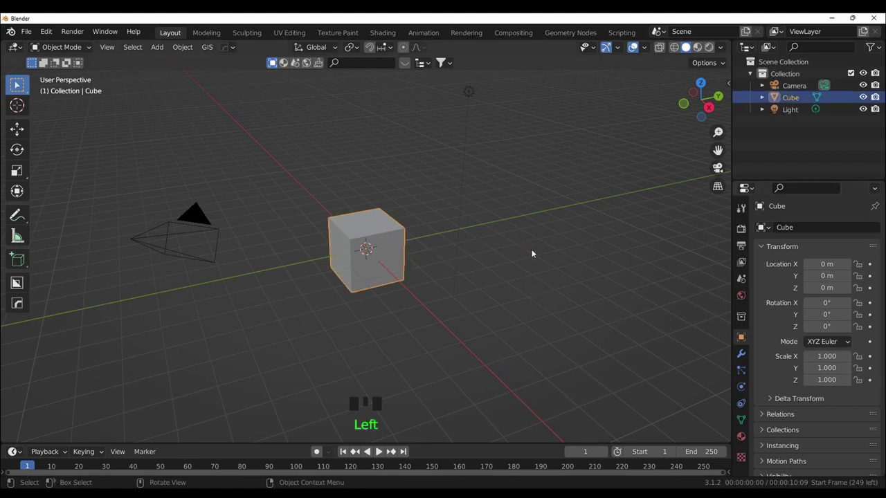
key(KP_1)
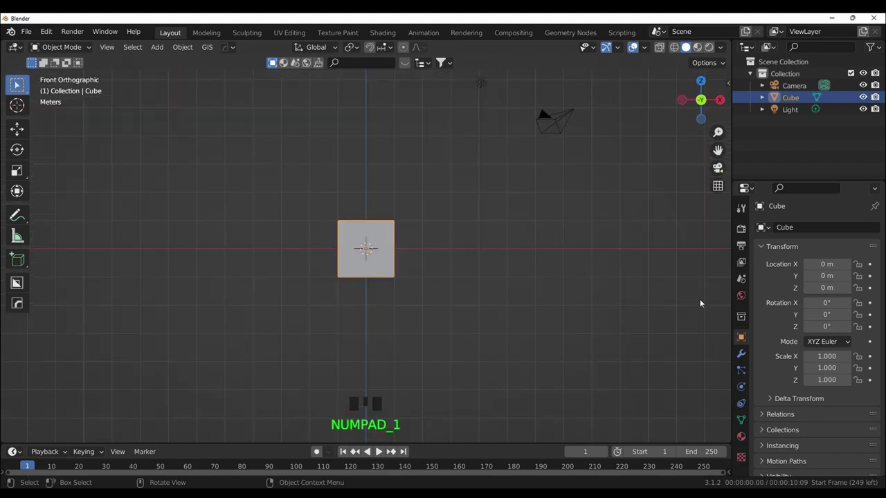
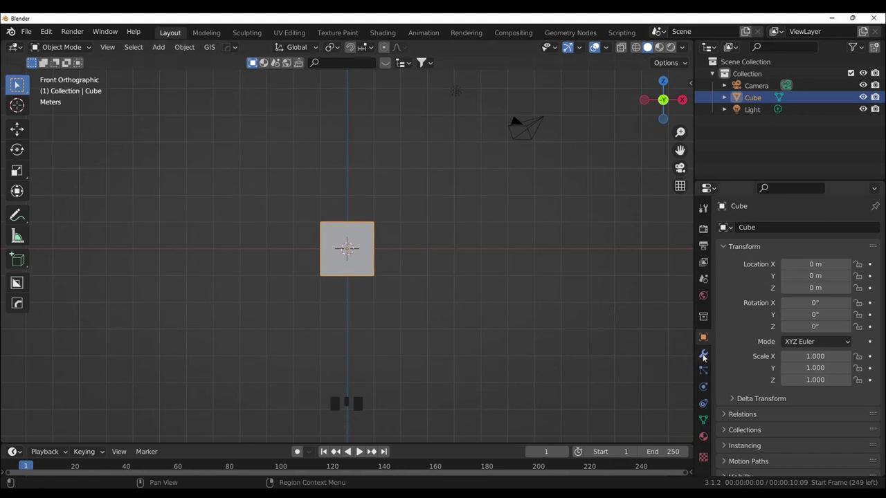
Step: Add a level-2 Subdivision Surface modifier to the cube and apply it permanently
click(705, 354)
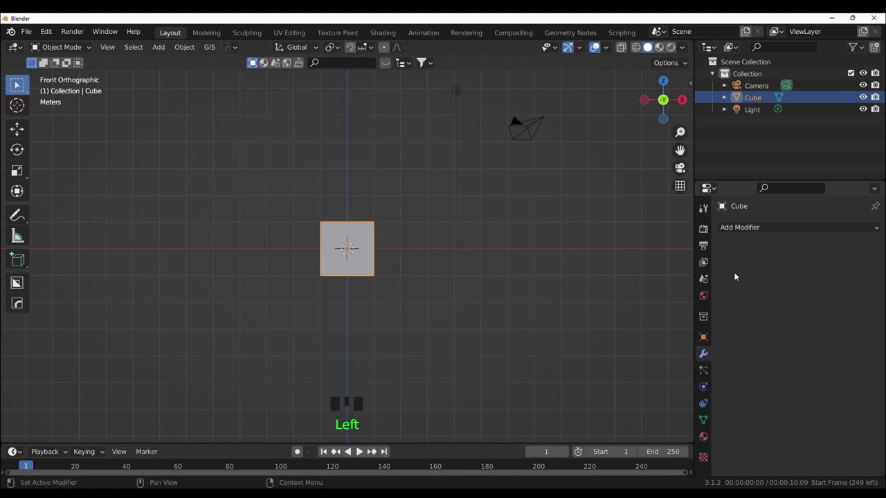
drag(747, 231, 387, 406)
scroll(up, 3)
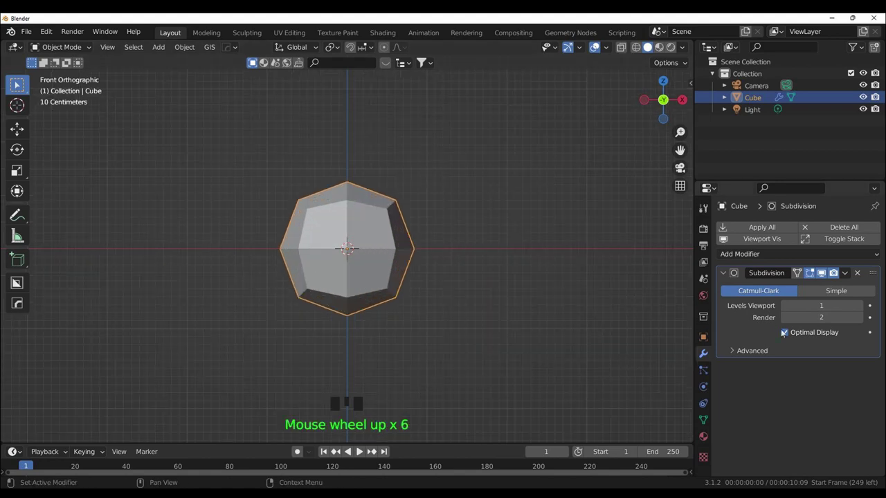
drag(866, 313, 68, 50)
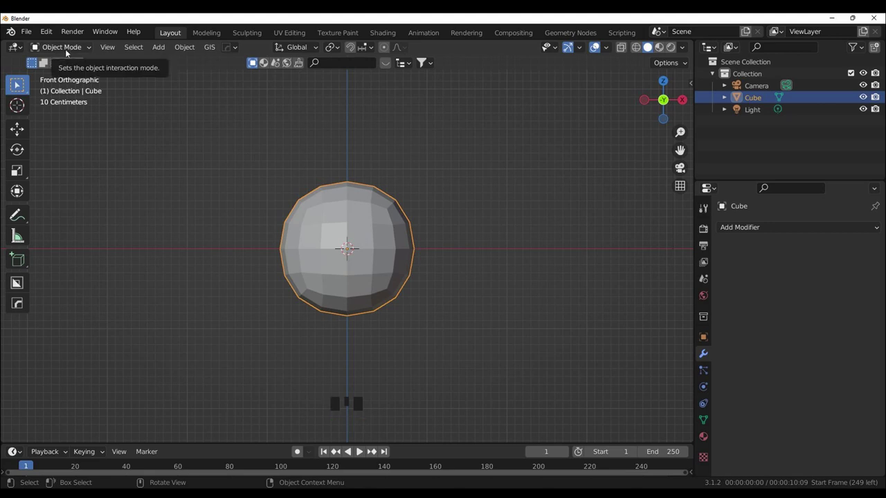
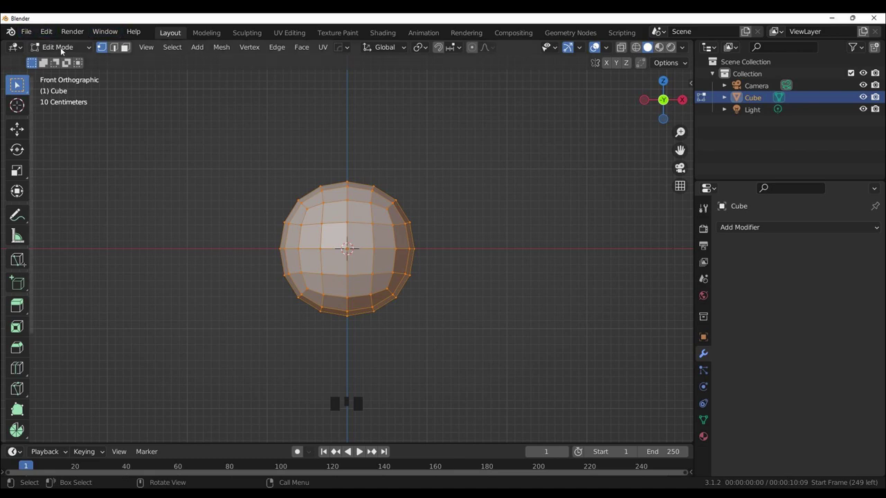
Step: Apply all object transforms to the subdivided mesh via Object > Apply
drag(62, 51, 194, 99)
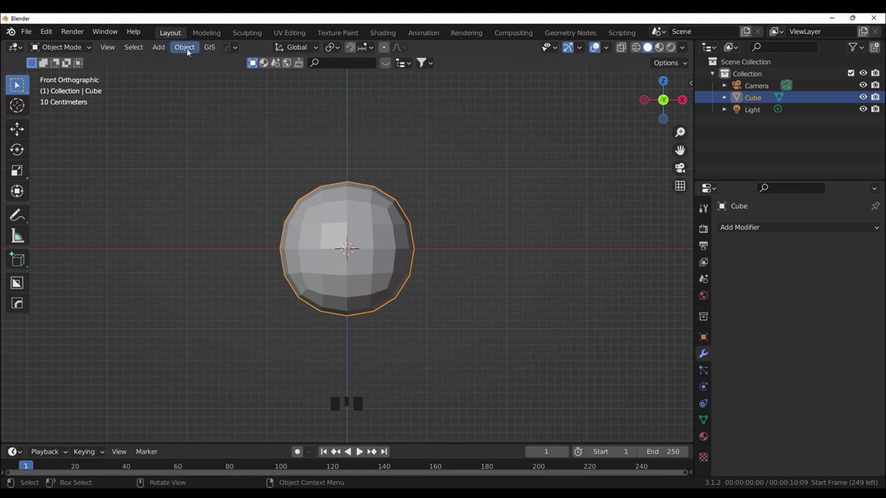
drag(193, 55, 307, 128)
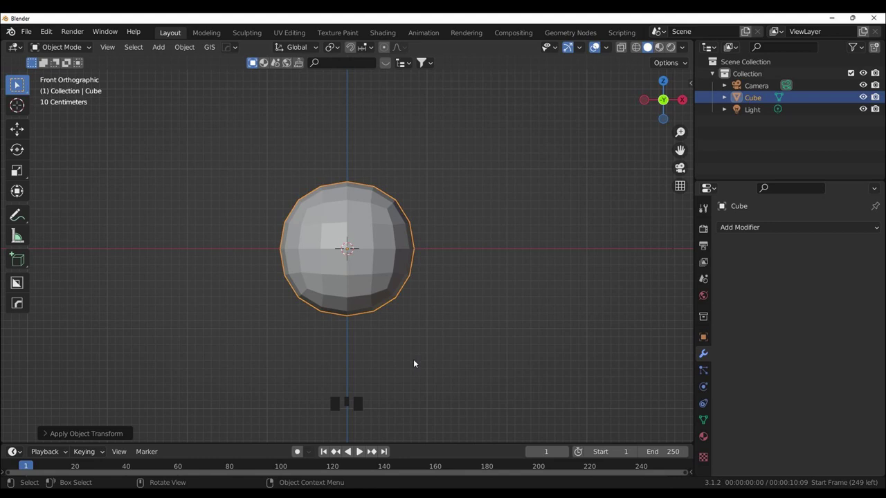
Step: Enter Edit Mode and delete the right half of the sphere's vertices
key(Tab)
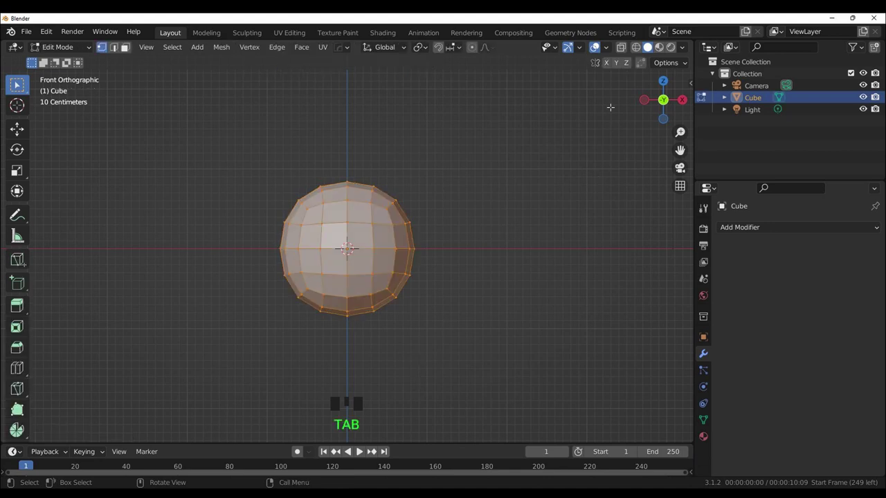
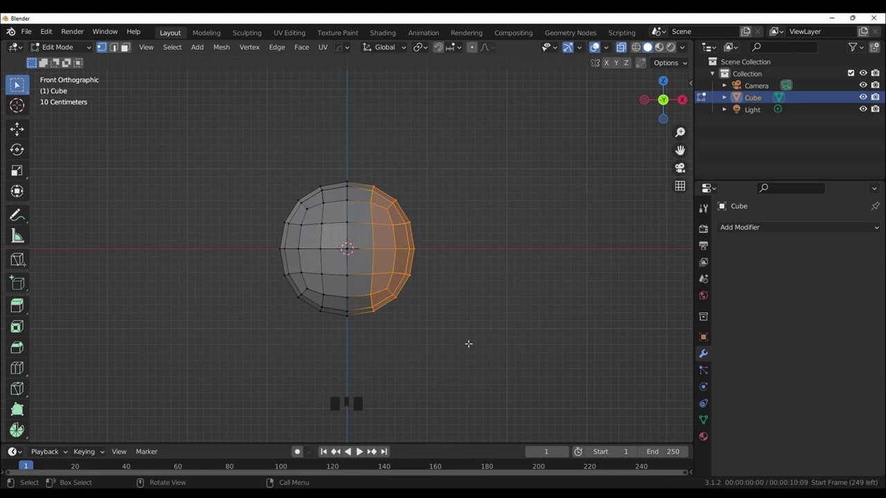
key(Delete)
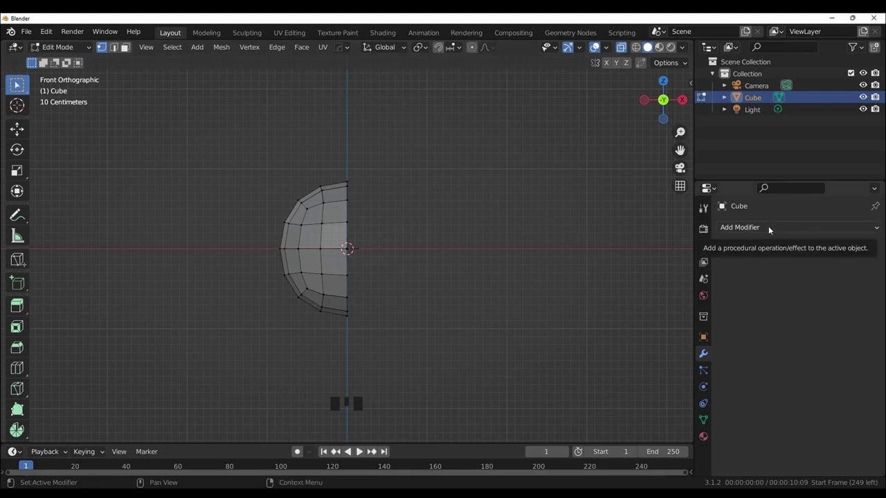
Step: Add a Mirror modifier and keep it mirroring along the X axis only, Y off
drag(771, 227, 643, 368)
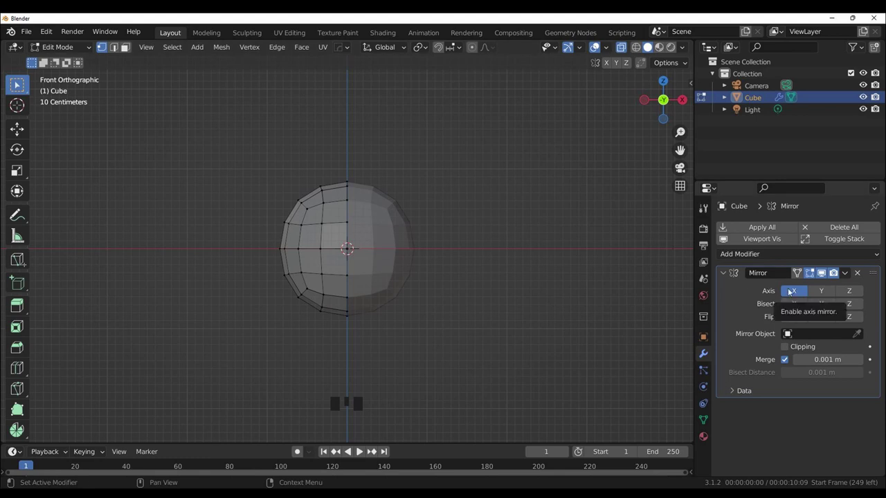
click(821, 290)
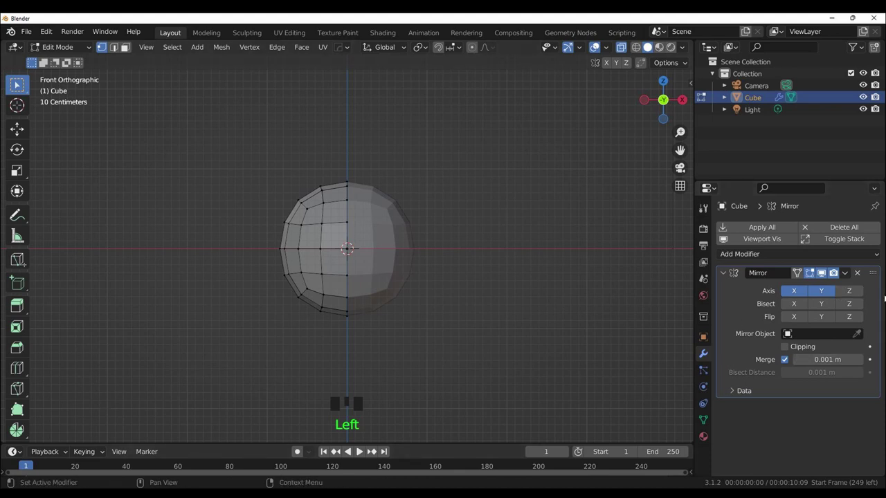
click(851, 291)
click(855, 289)
click(829, 292)
drag(792, 296, 804, 297)
click(821, 298)
click(801, 299)
click(822, 291)
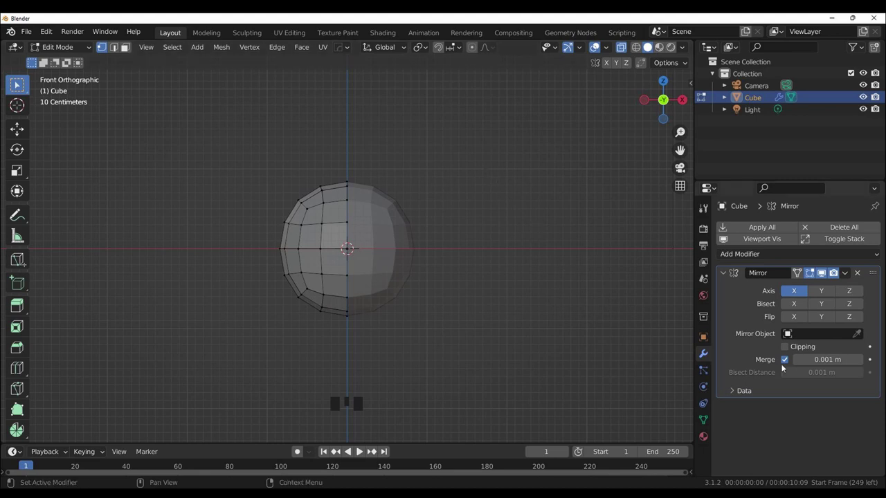
Step: Enable Clipping at the seam and show the Mirror result on the edit cage
click(788, 348)
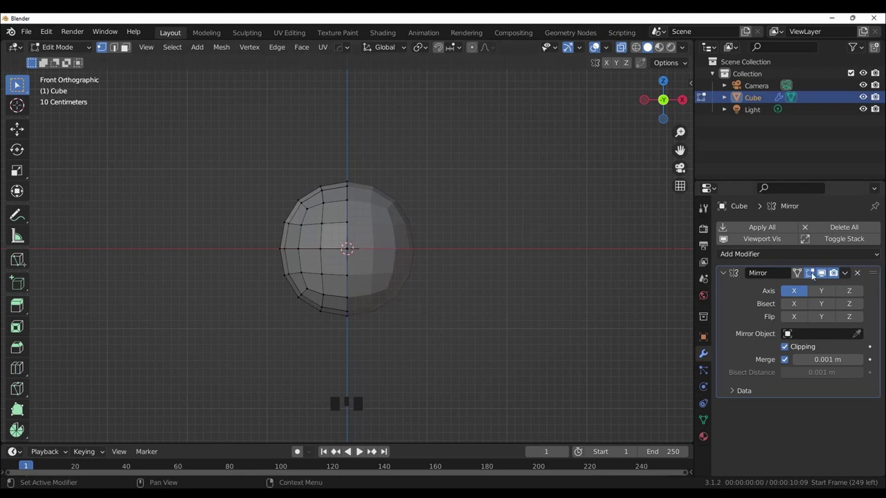
click(814, 274)
click(814, 273)
click(800, 272)
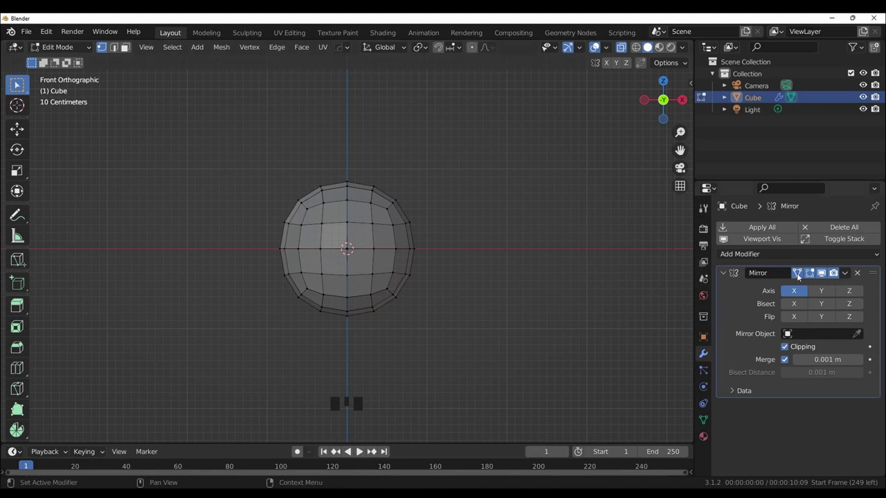
click(798, 275)
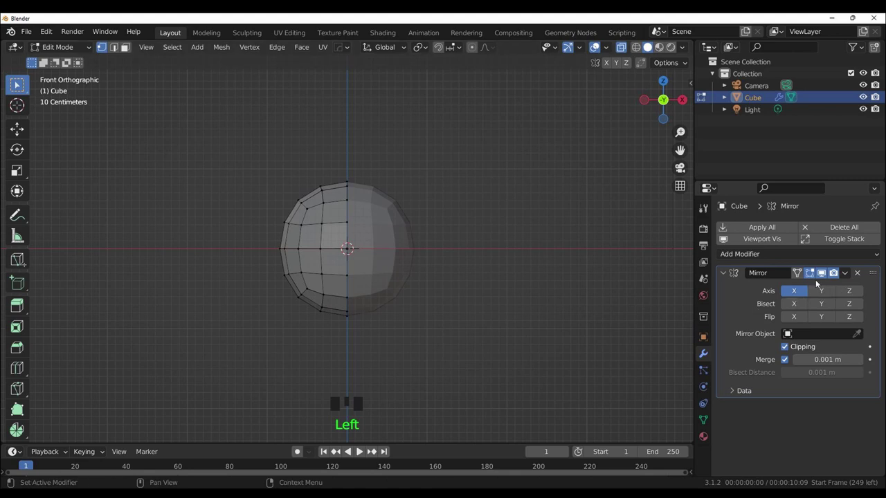
click(817, 279)
click(811, 273)
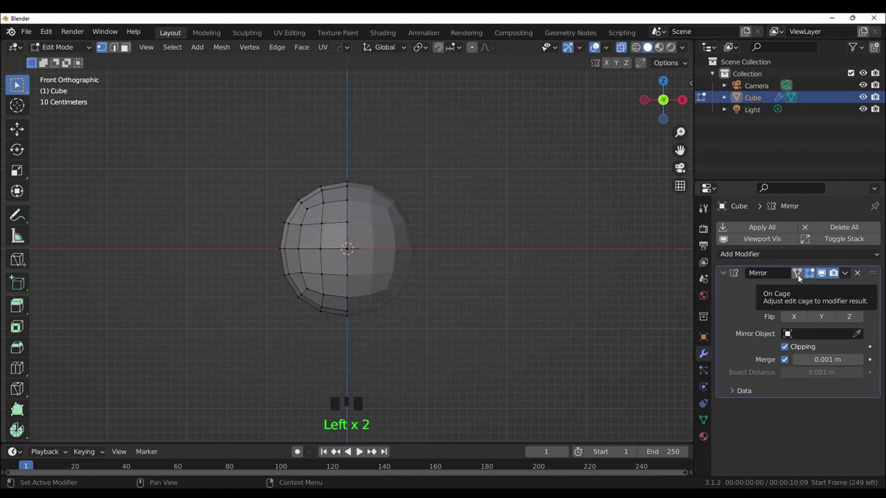
click(799, 275)
scroll(up, 3)
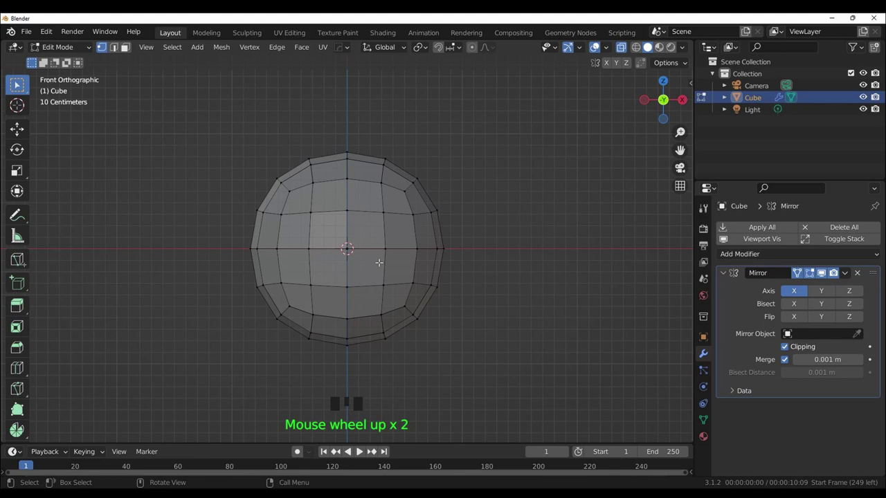
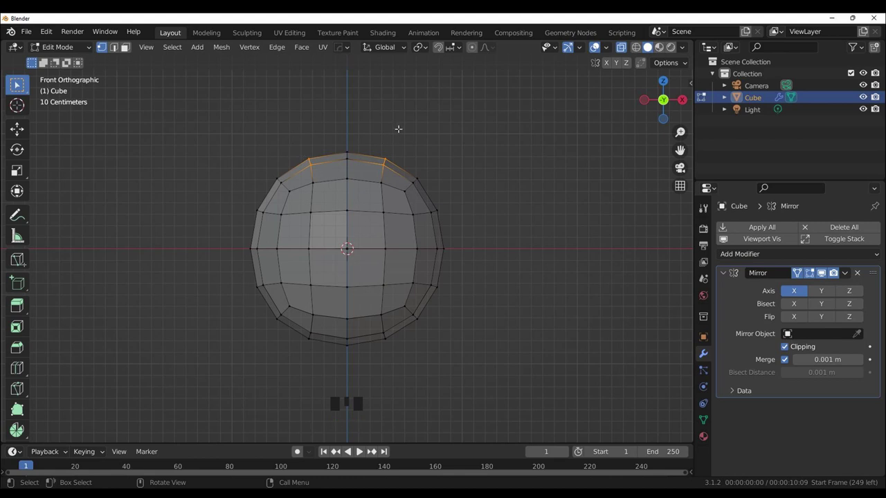
key(g)
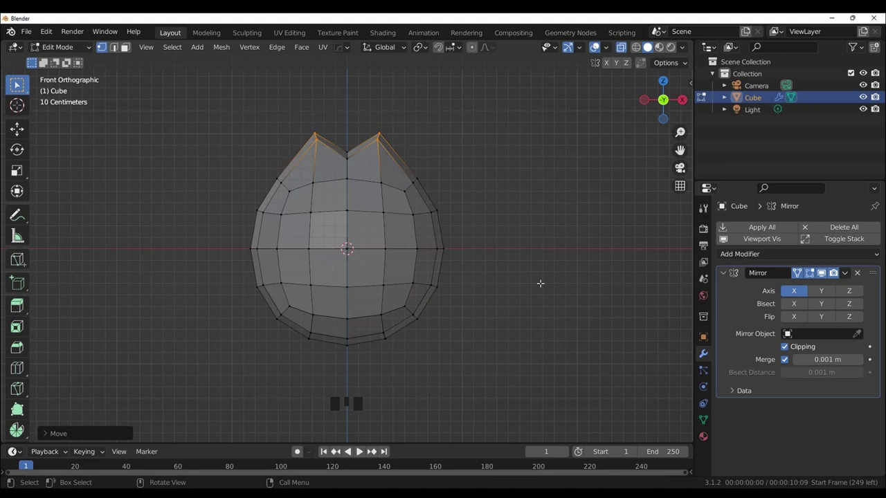
key(ctrl+z)
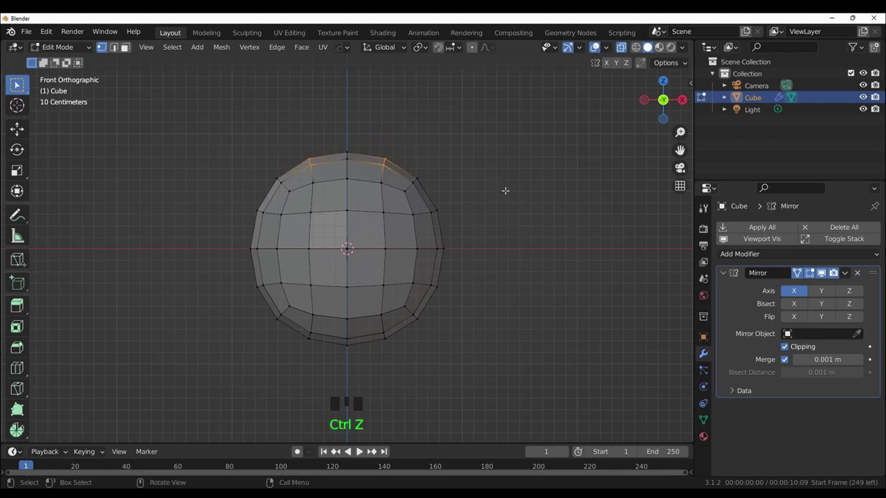